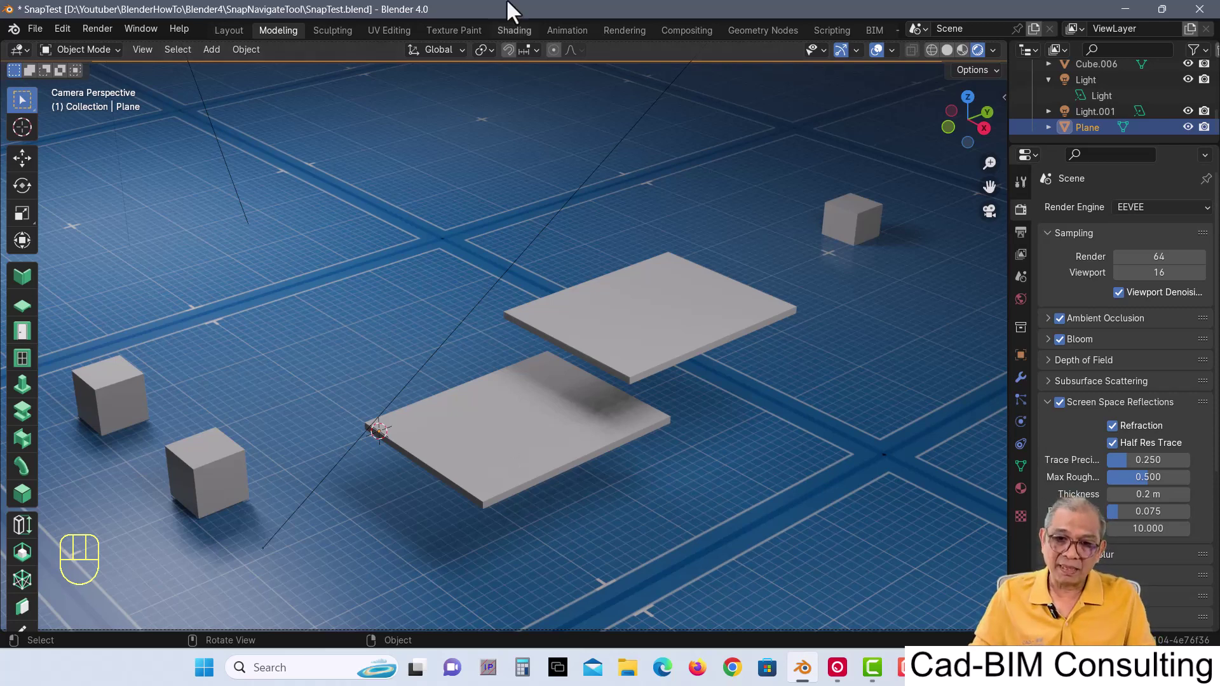
Step: Move the left cube with G and snap base B so its corner lands on the lower plate's corner
left_click_drag(542, 65, 194, 408)
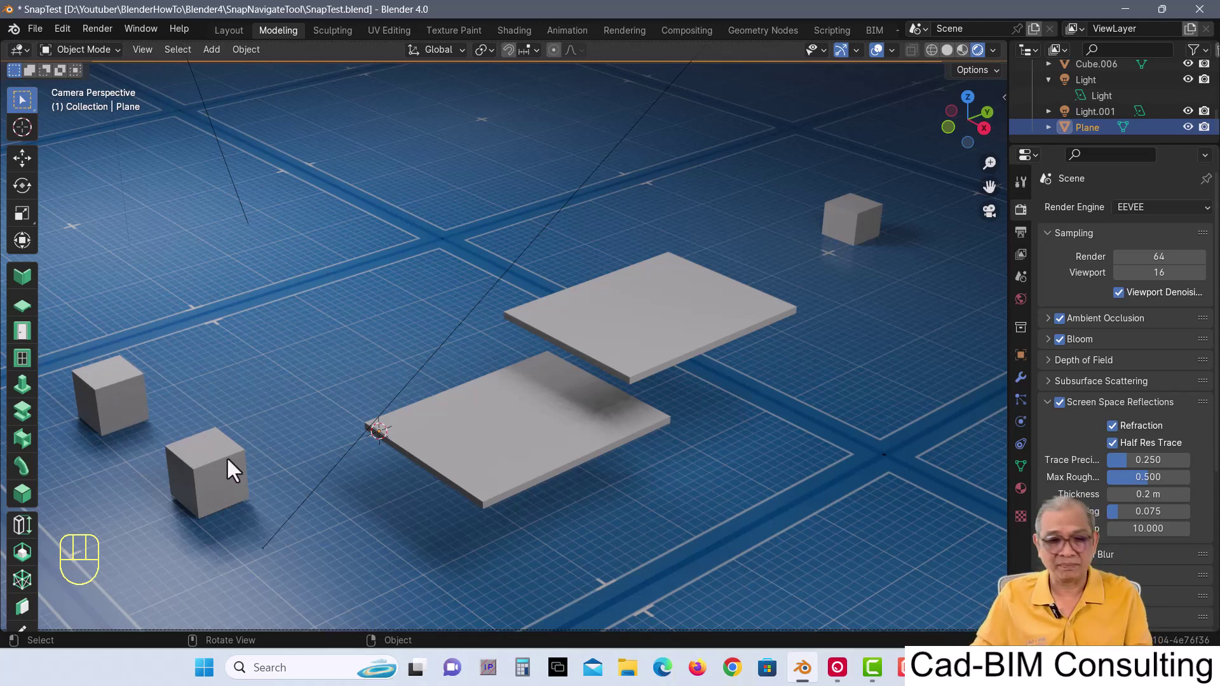
left_click(118, 398)
key("g")
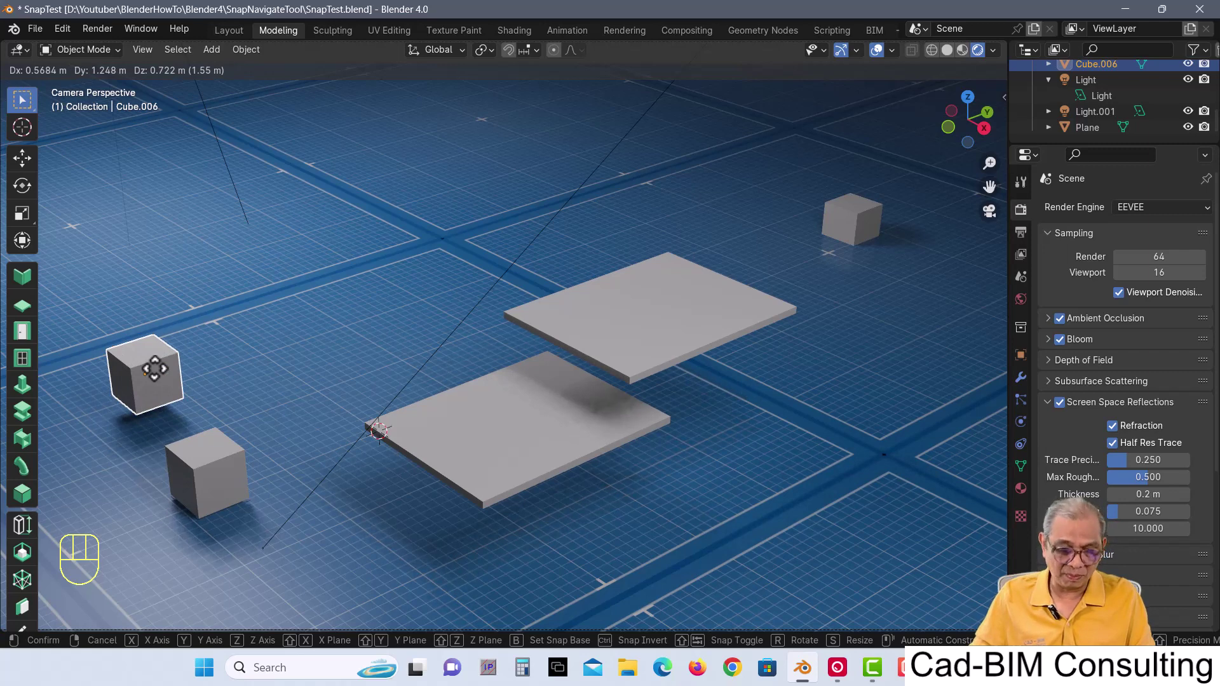
key("b")
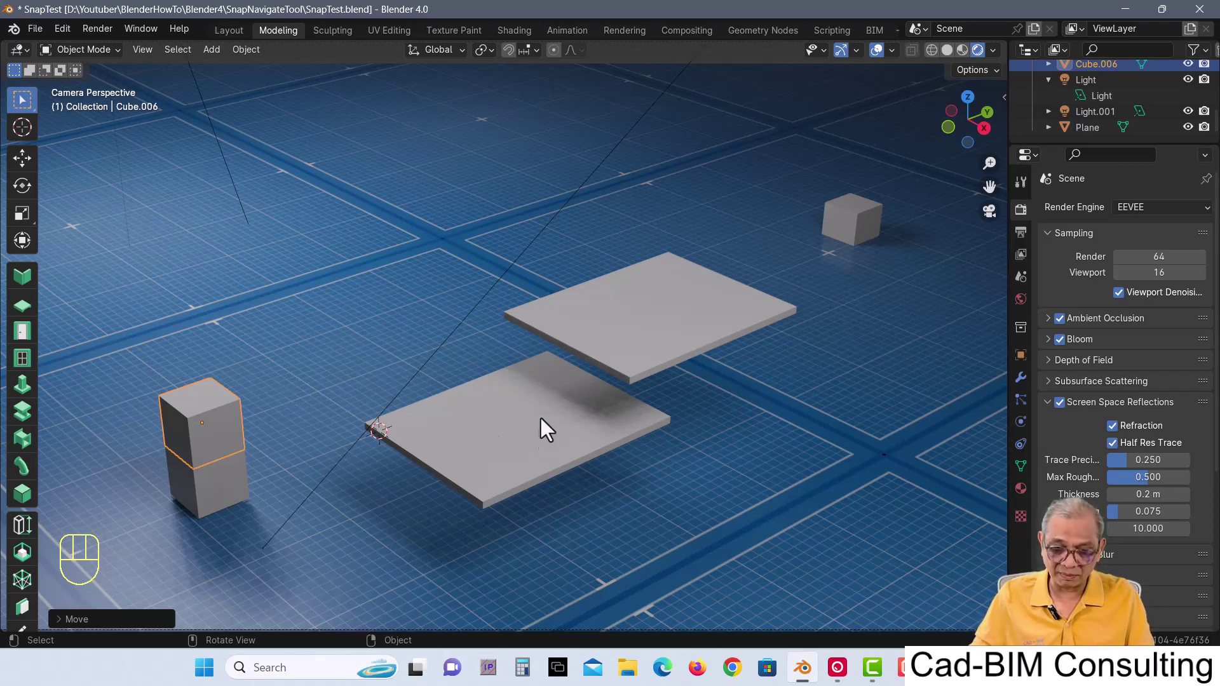
key("g")
key("b")
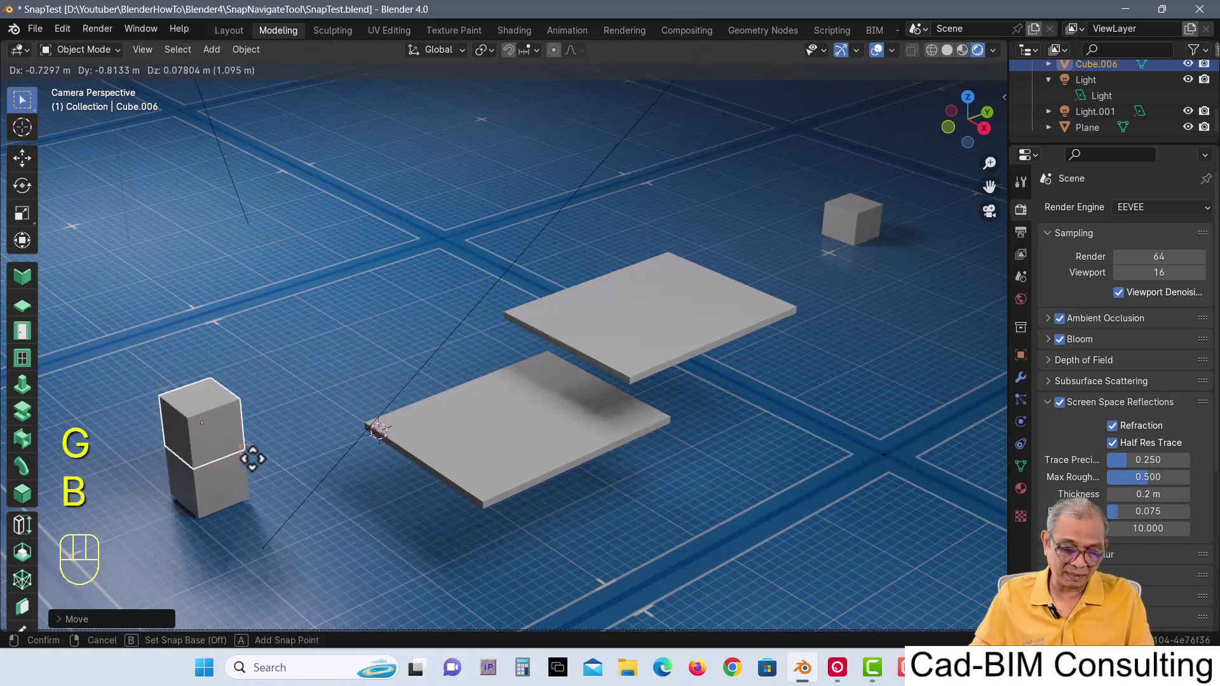
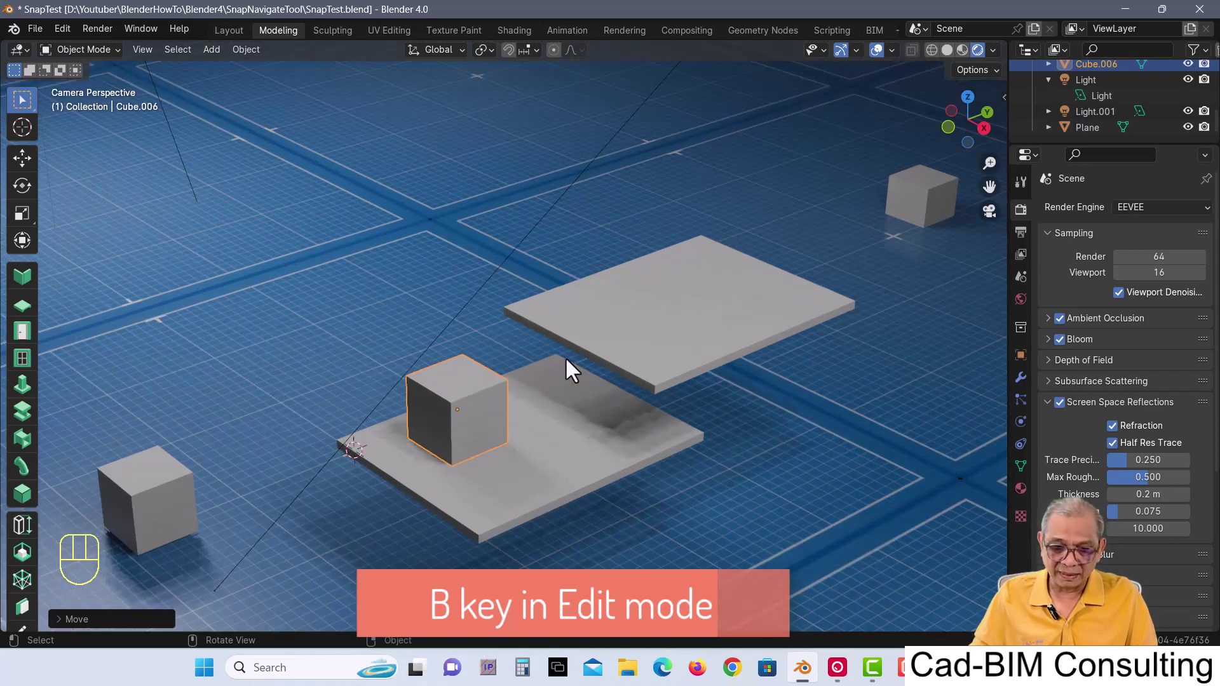
Step: In Edit Mode vertex select, move the cube's top vertices with a snap base toward the upper plate's edge
left_click_drag(574, 446, 502, 387)
key("Tab")
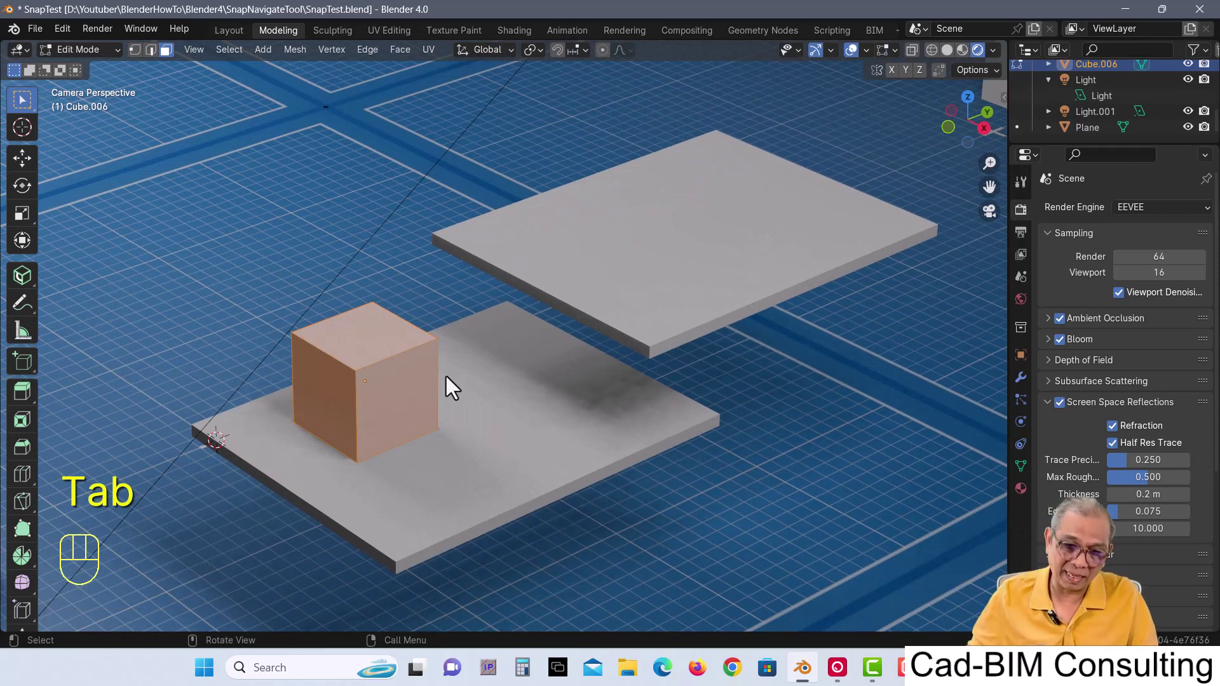
left_click(144, 56)
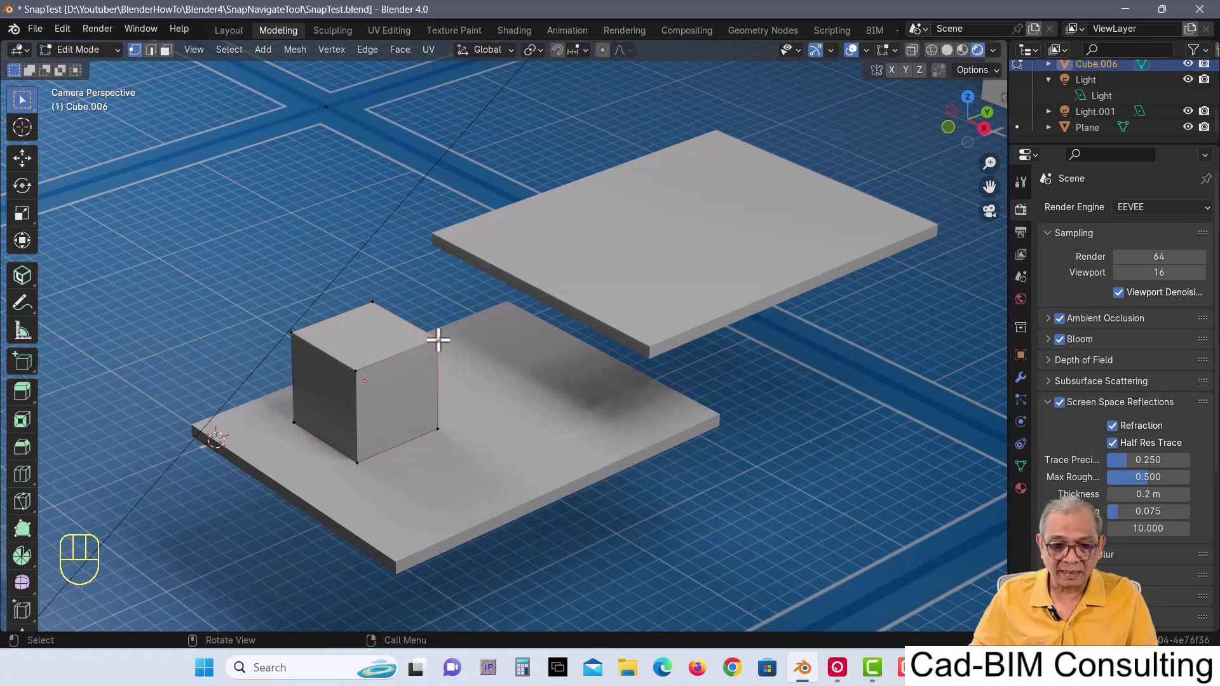
key("g")
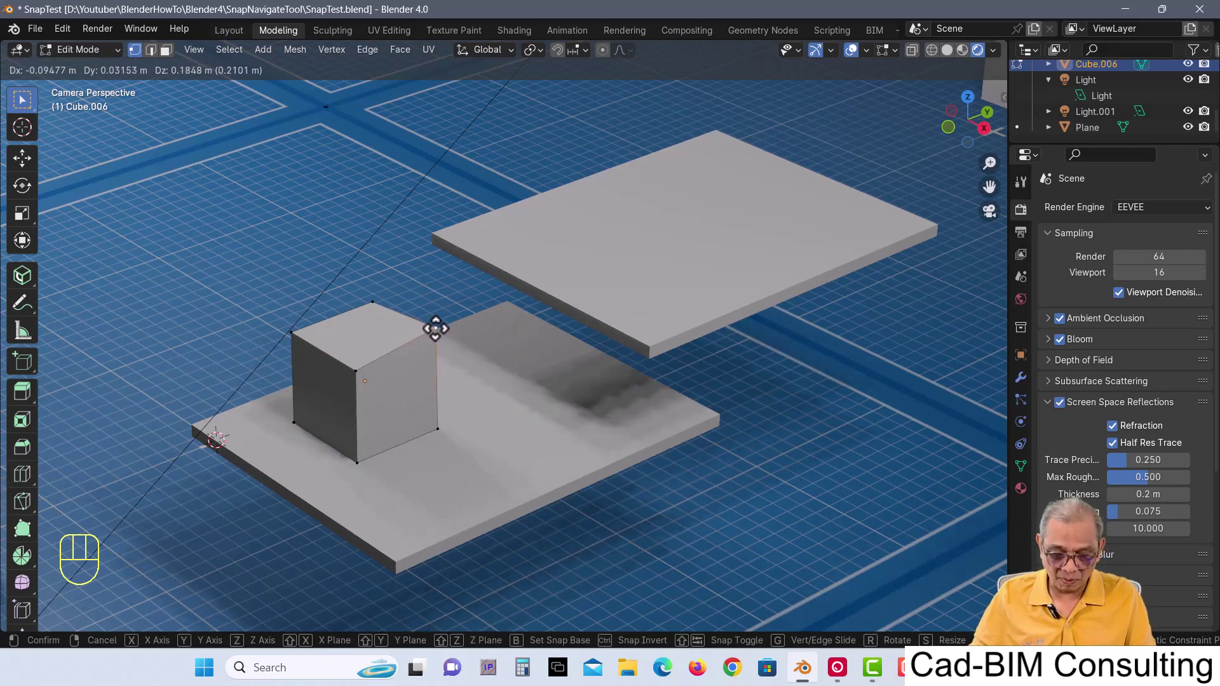
key("b")
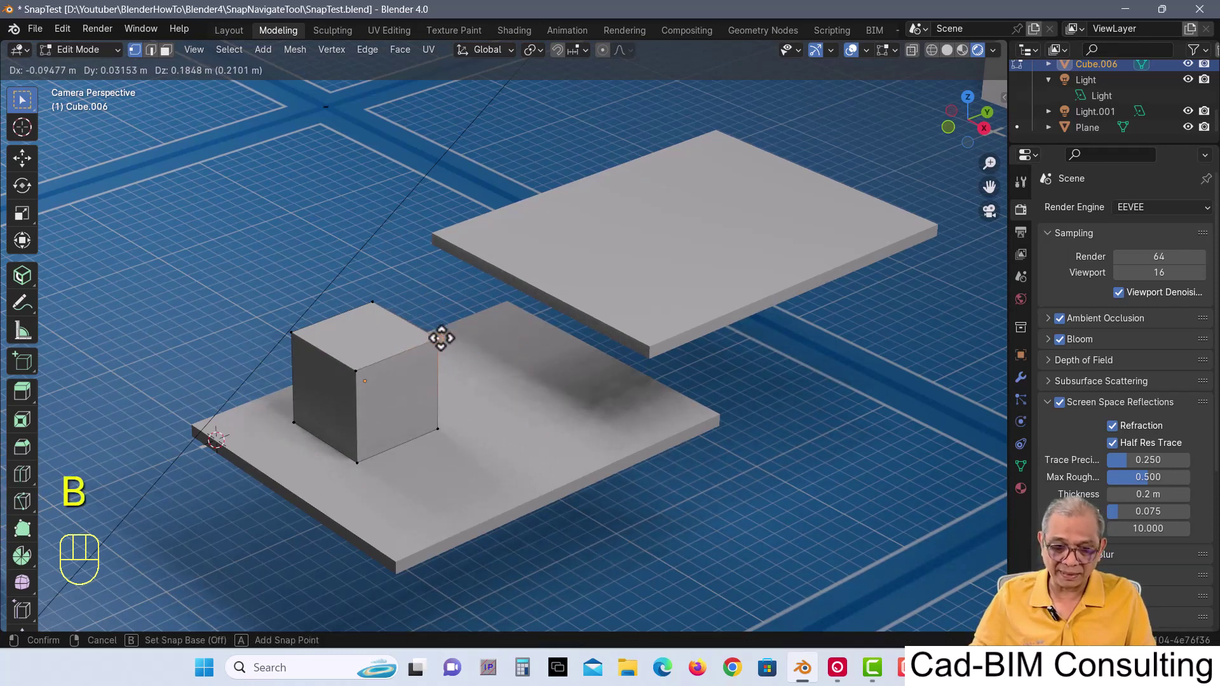
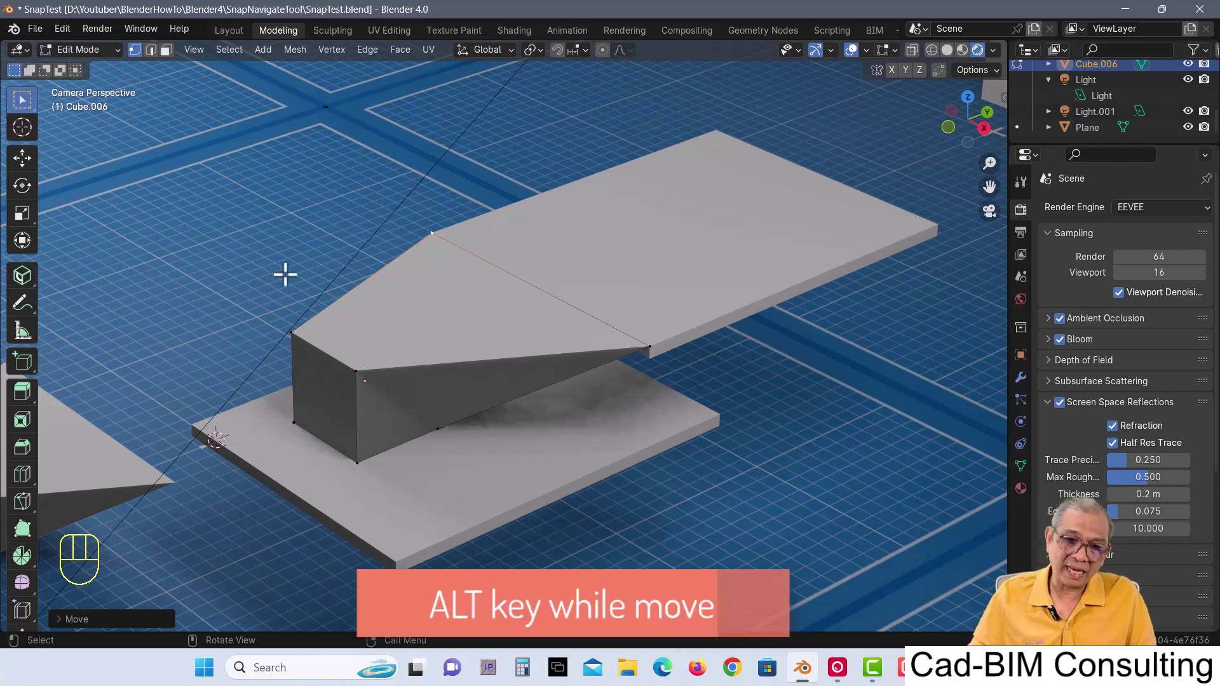
Step: View the linked cubes also deformed, then Ctrl+Z the vertex move
left_click(32, 108)
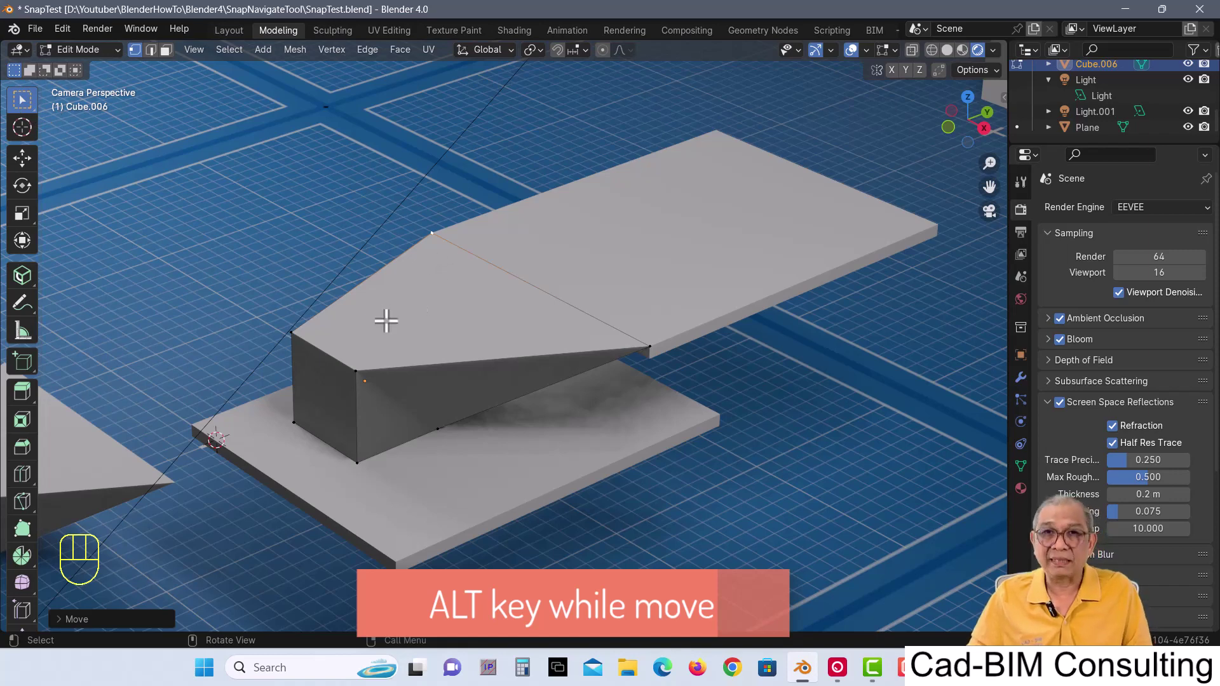
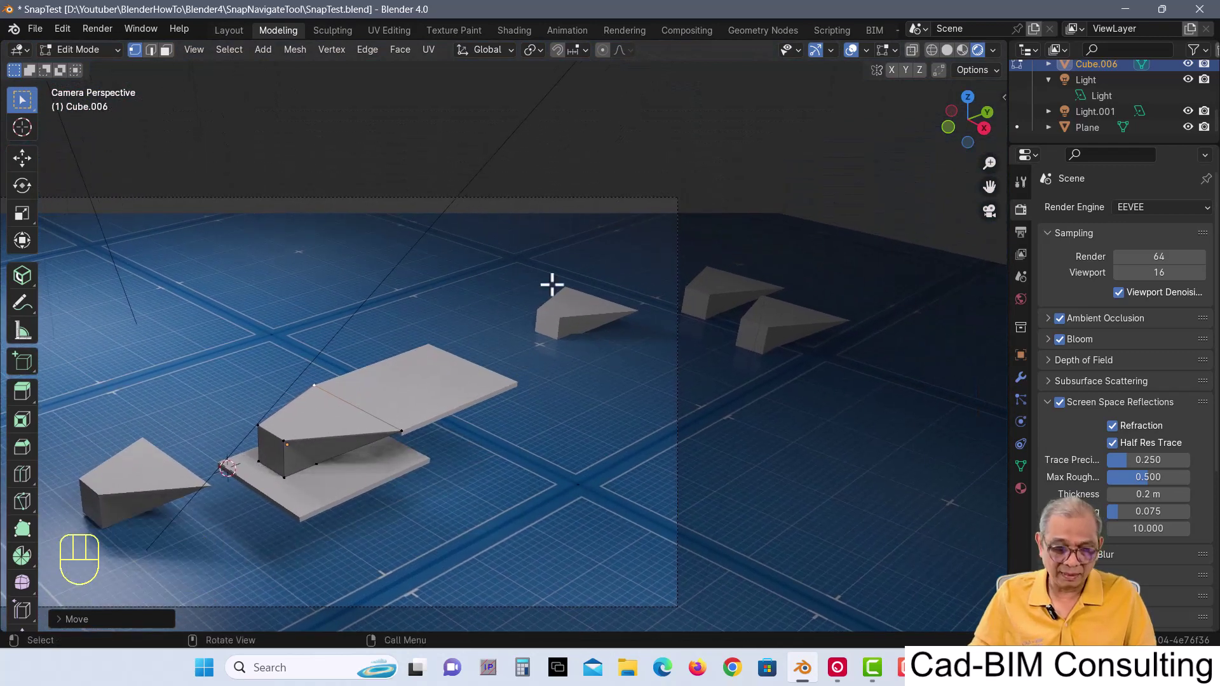
key("ctrl+z")
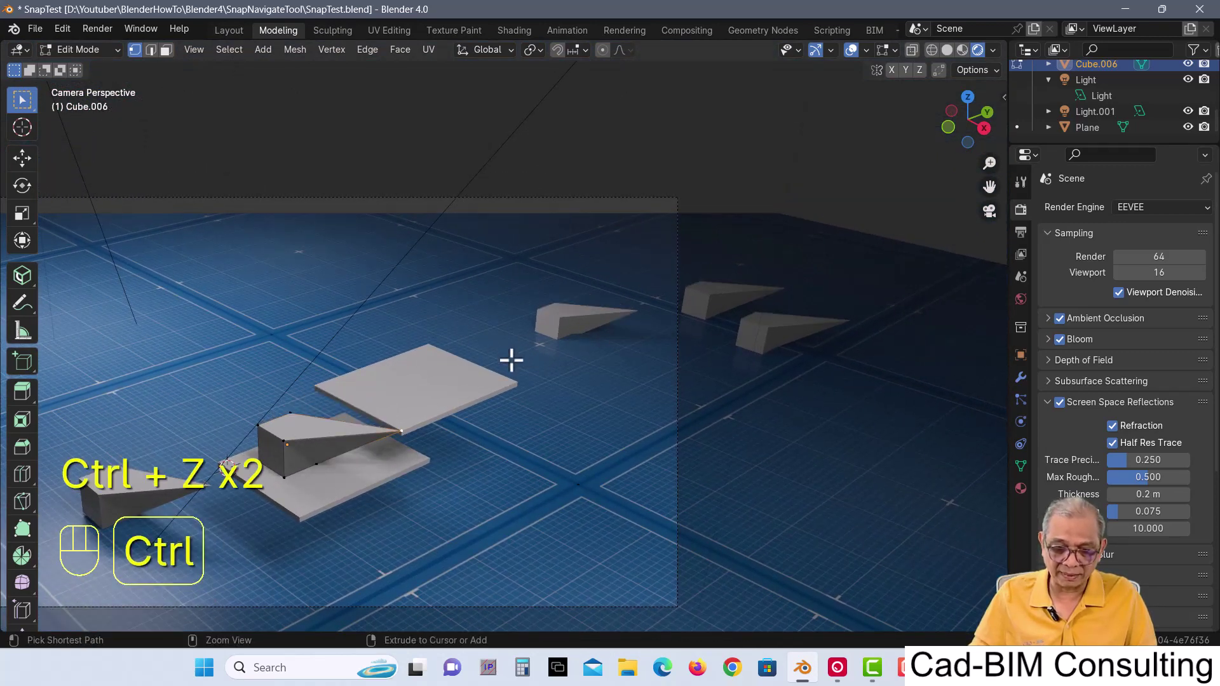
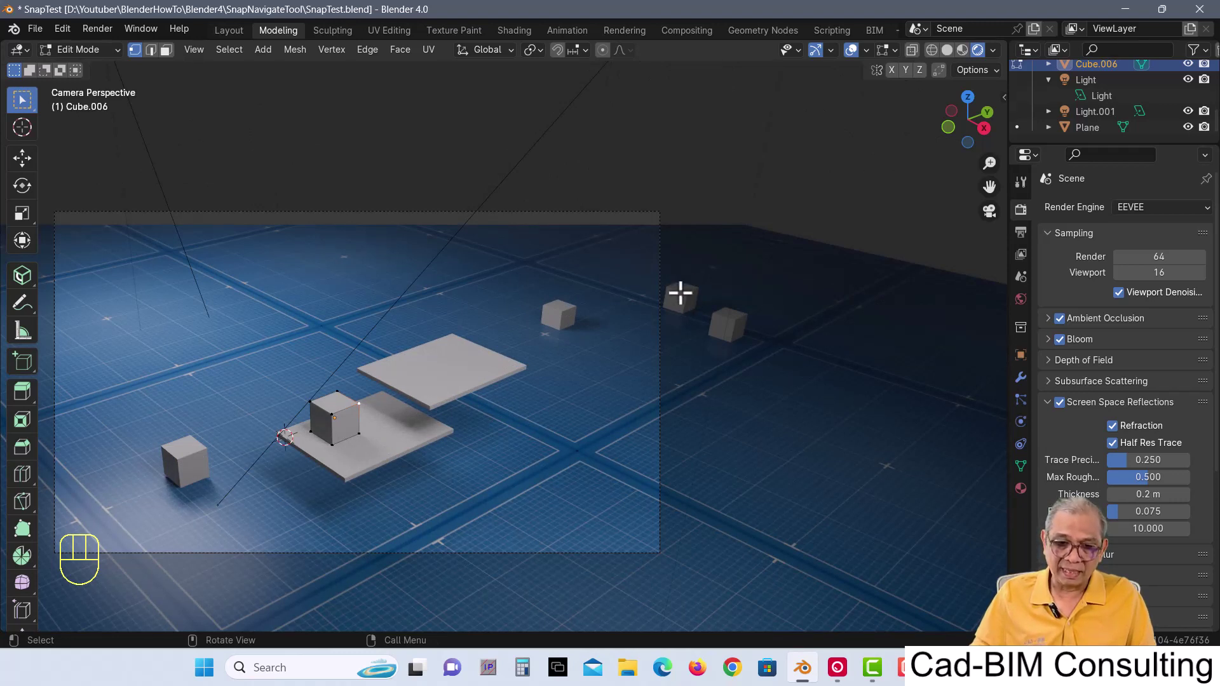
Step: In Object Mode, move a distant cube with snap base B onto the upper plate's far corner
key("Tab")
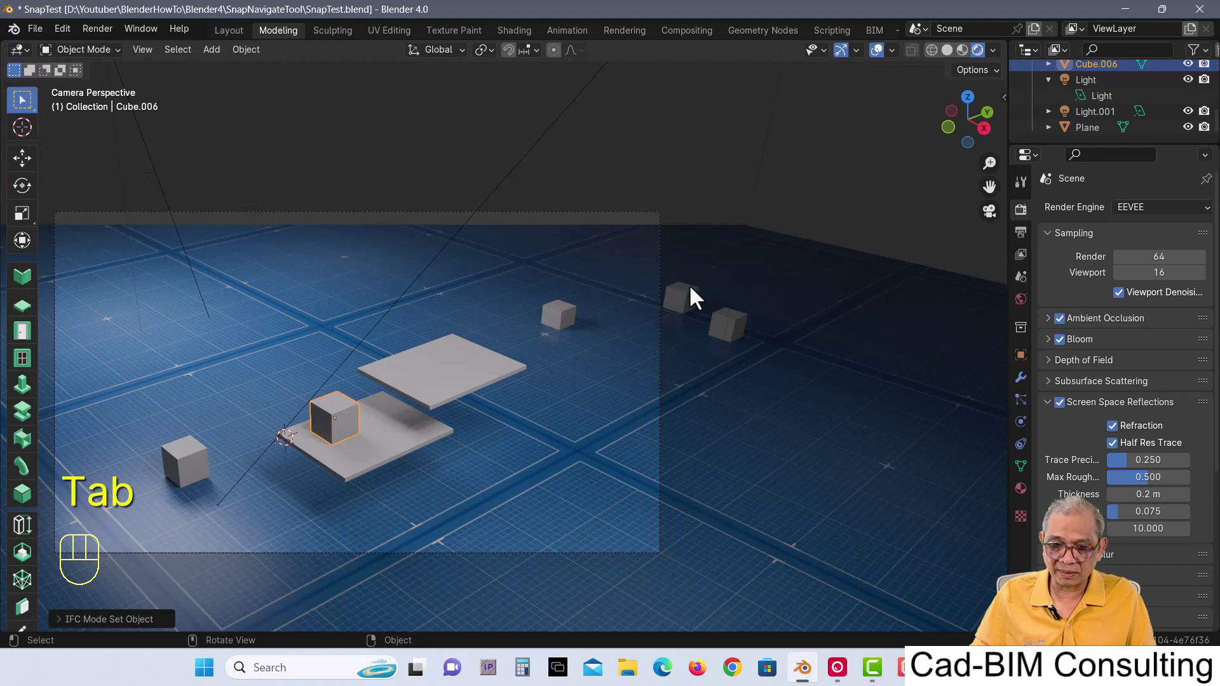
left_click(684, 307)
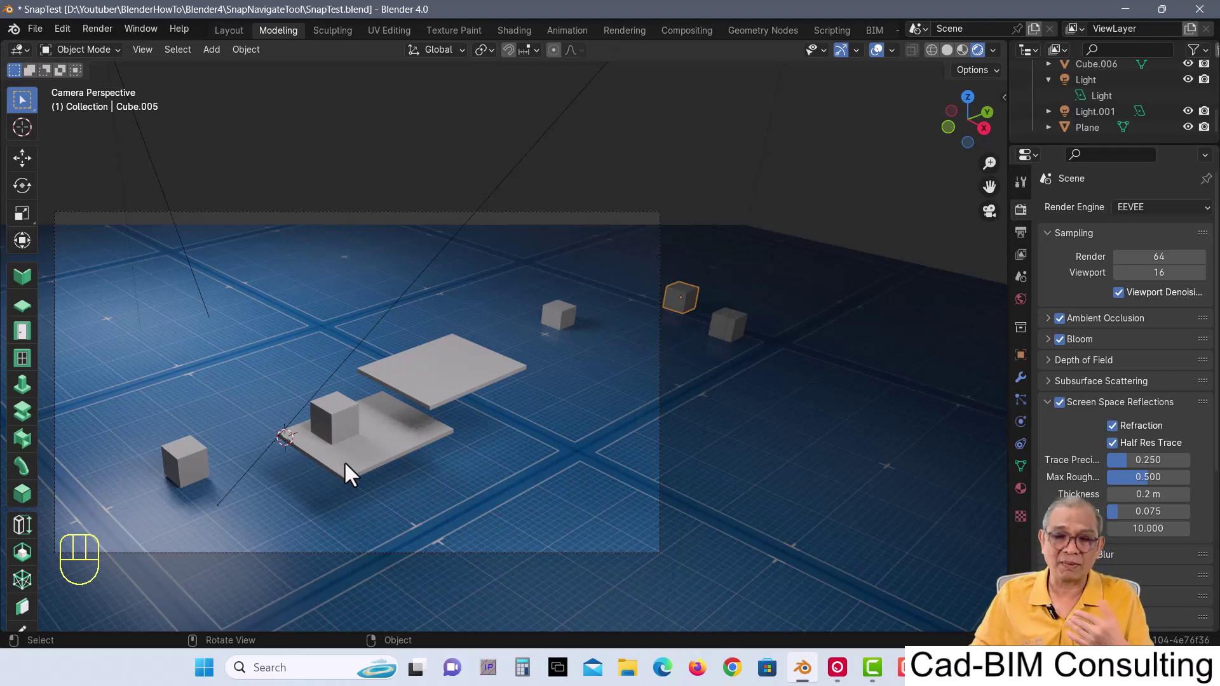
key("g")
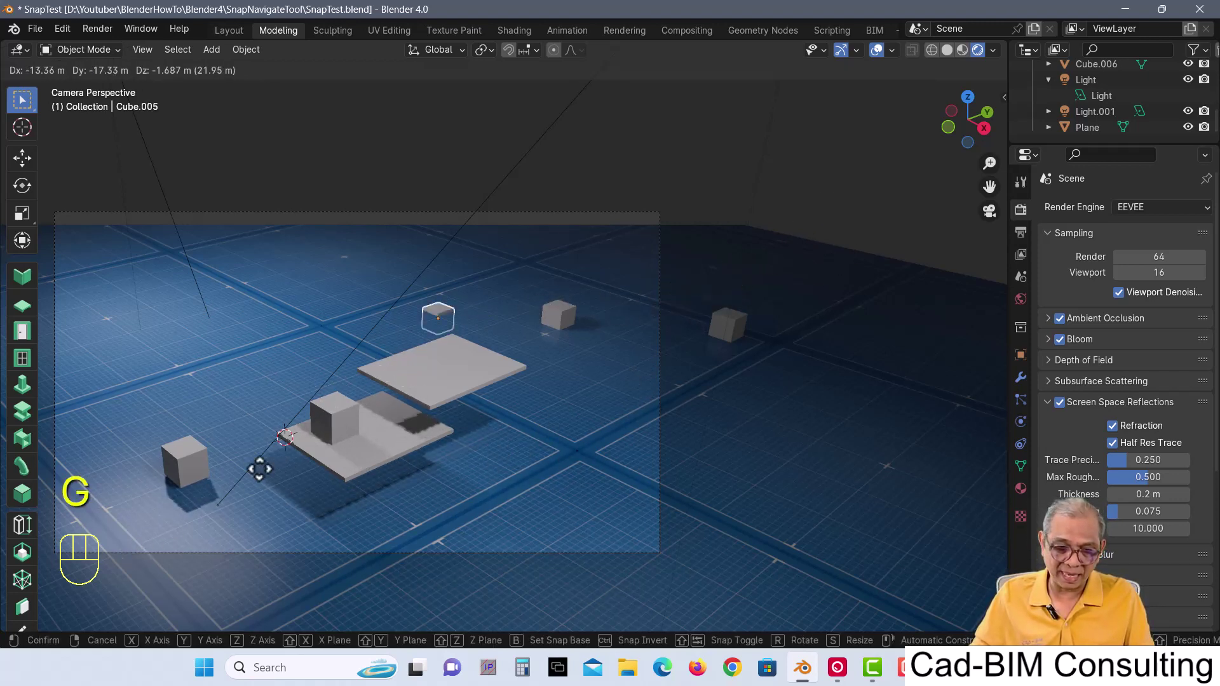
key("b")
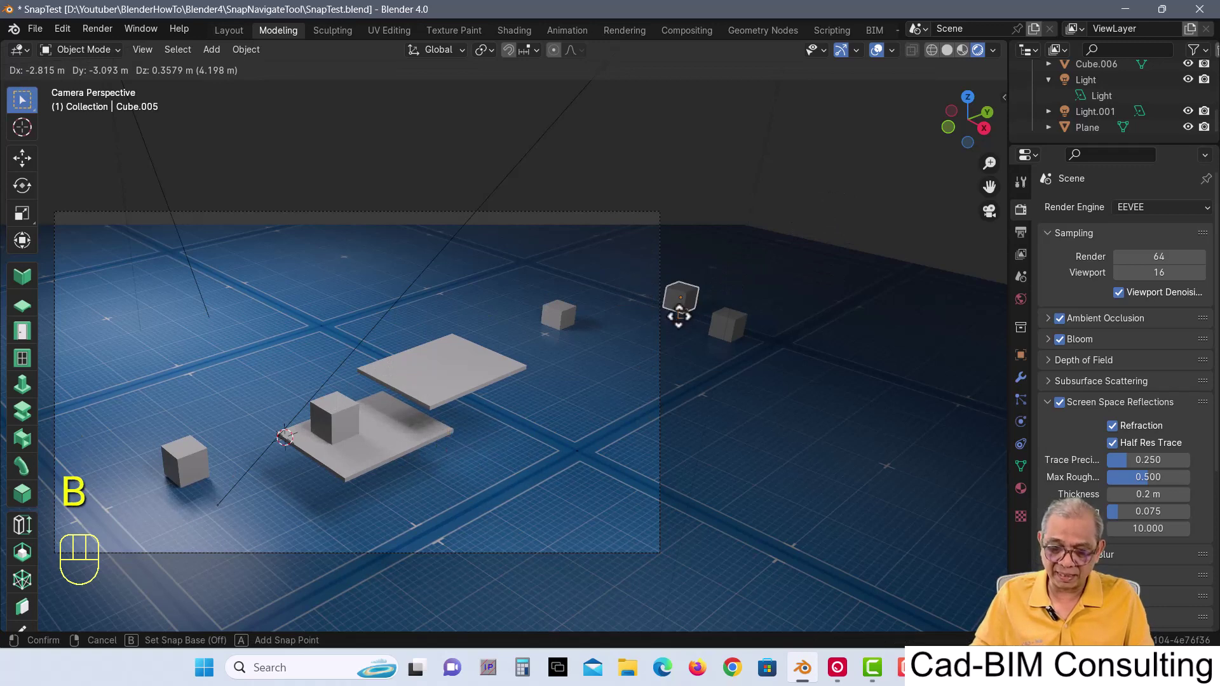
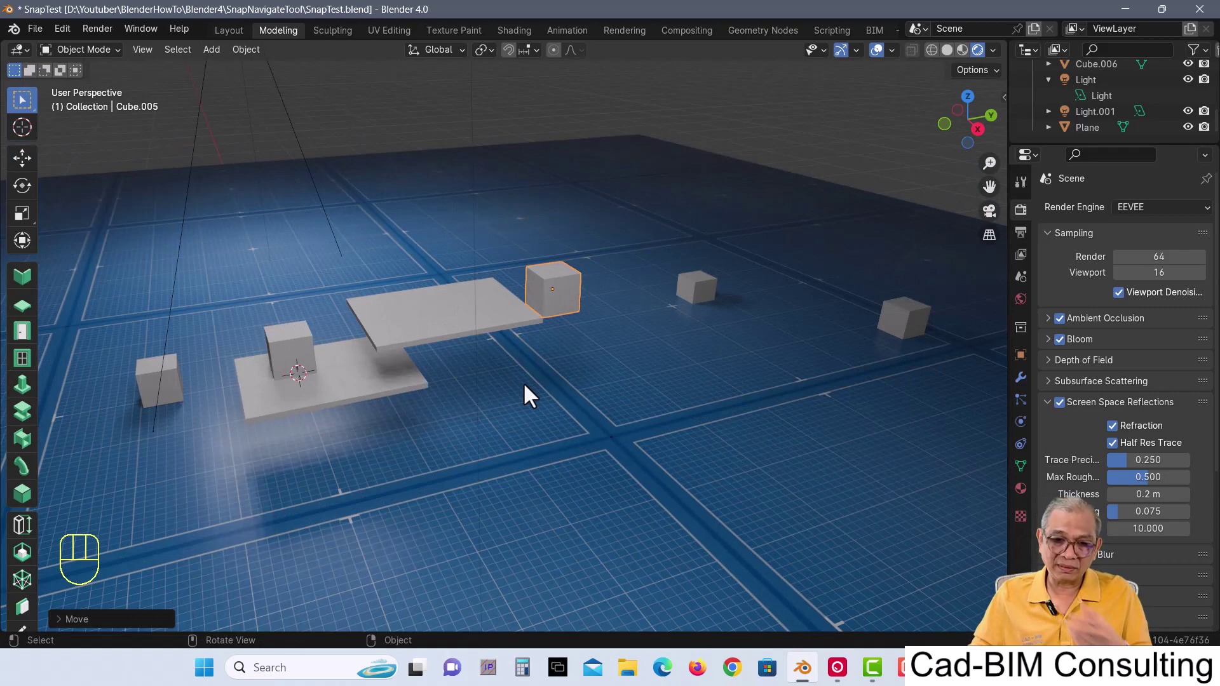
left_click_drag(531, 393, 566, 410)
left_click_drag(566, 402, 637, 384)
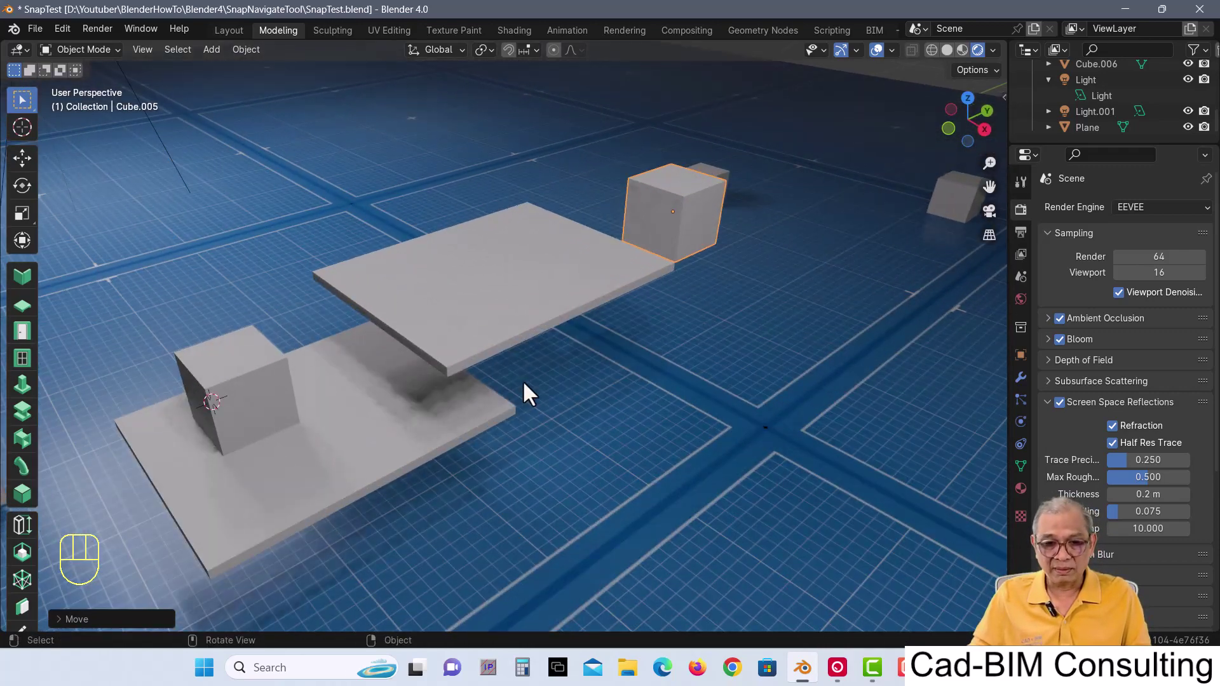